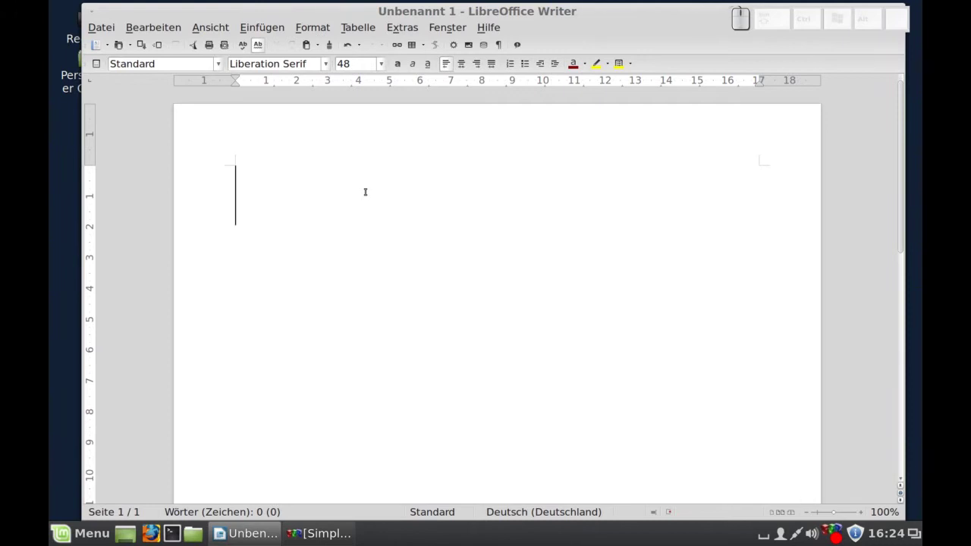
# Step: Reach the macro commands in the Extras menu of the blank document
pyautogui.click(406, 26)
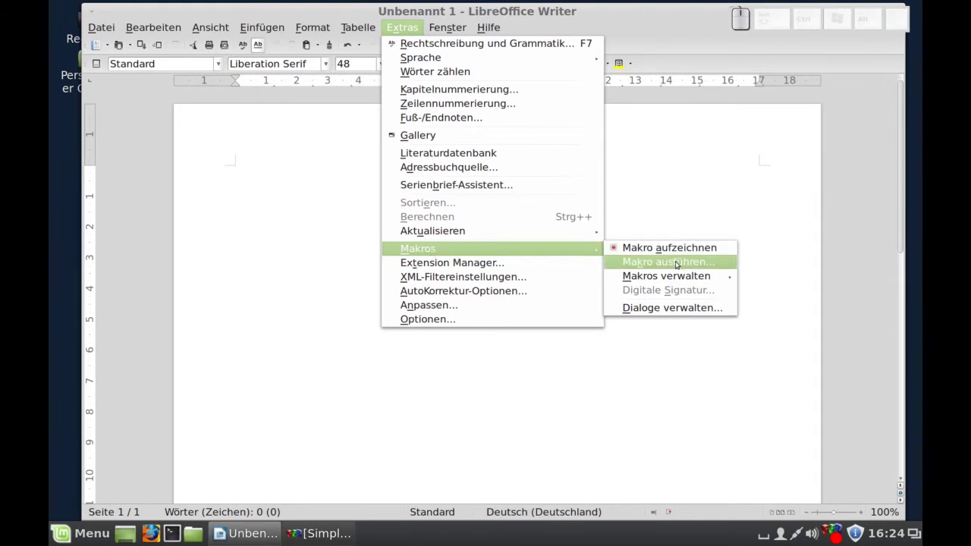
# Step: Bring up the Makro-Selektor listing the available macro libraries
pyautogui.click(681, 257)
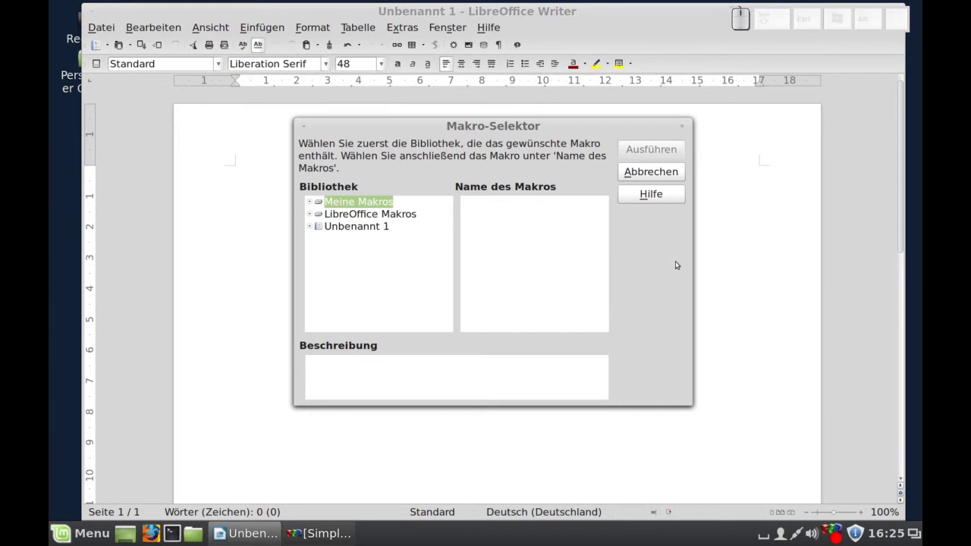
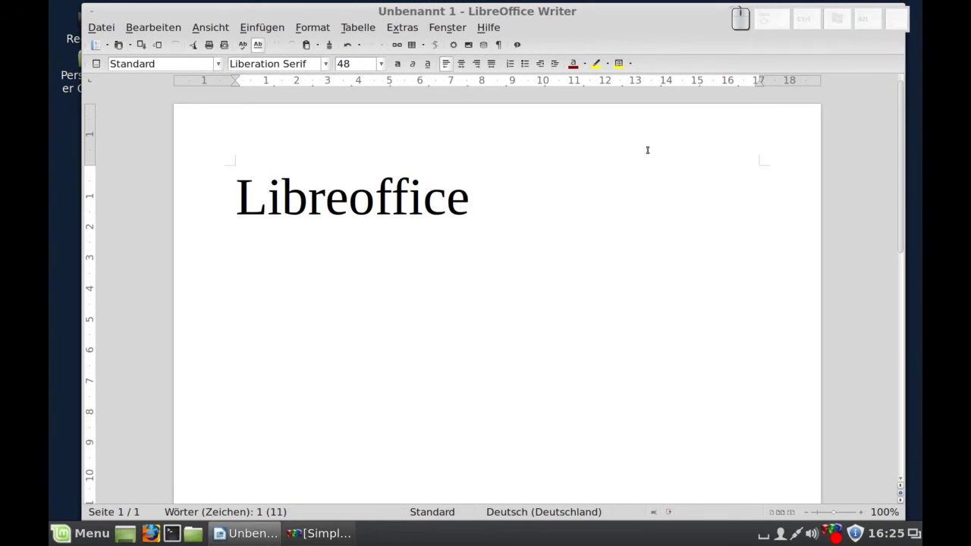
# Step: Clear the typed word from the page and head to the macro management commands
pyautogui.press('BackSpace')
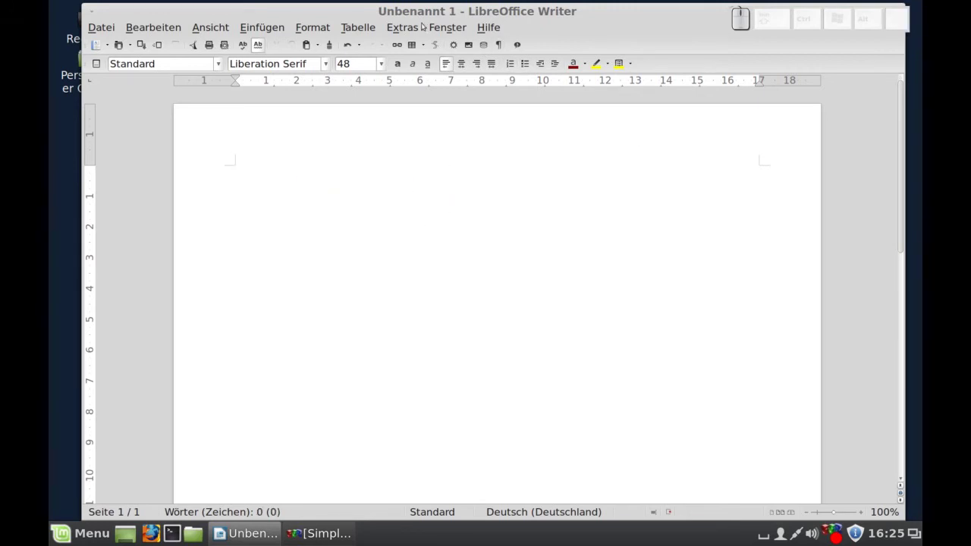
pyautogui.click(416, 24)
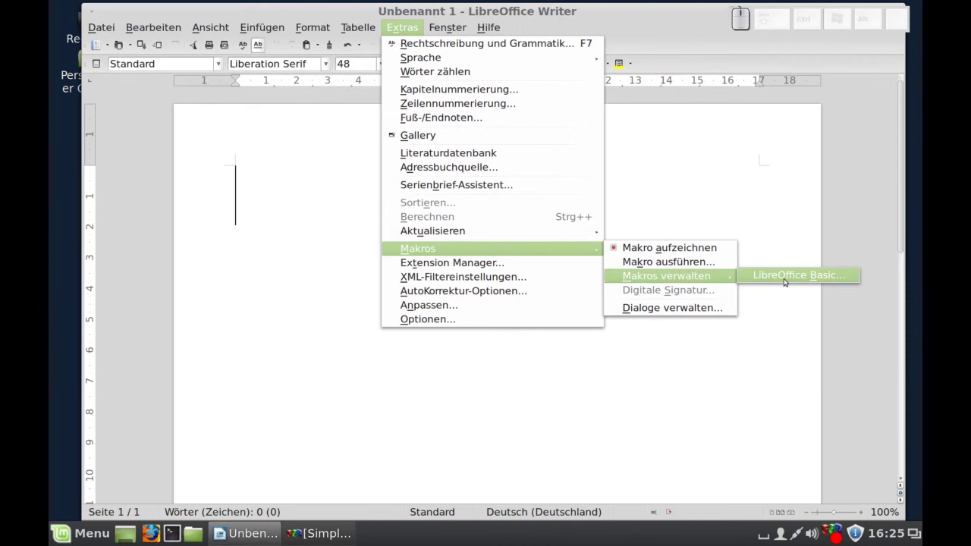
# Step: Run the LibOf macro from Test2 > Aufgenommen so 'Libreoffice' is typed on the page
pyautogui.click(789, 275)
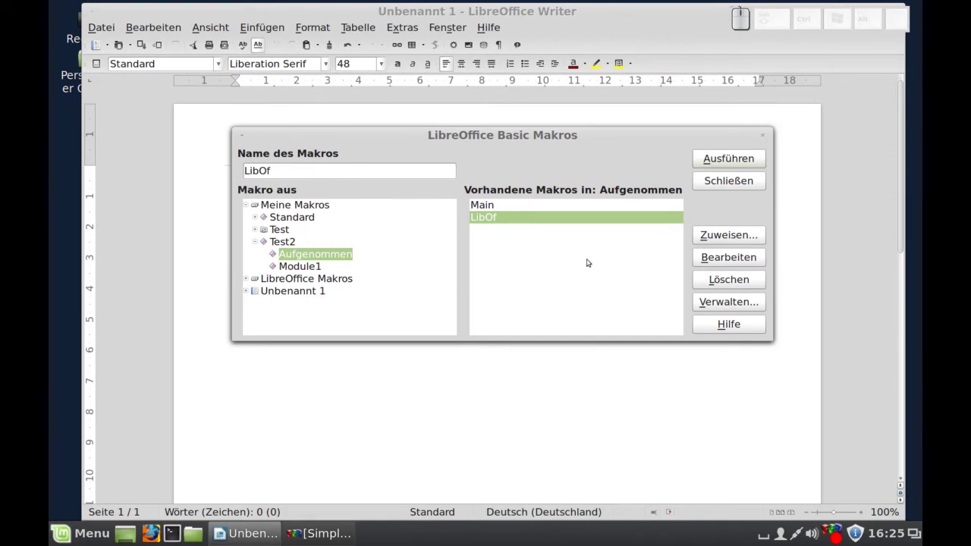
pyautogui.click(334, 250)
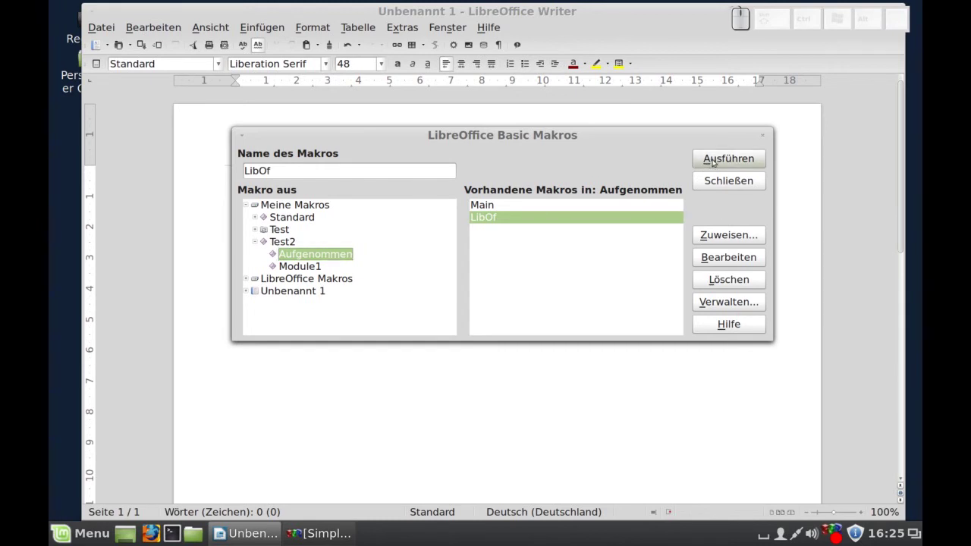
pyautogui.click(323, 275)
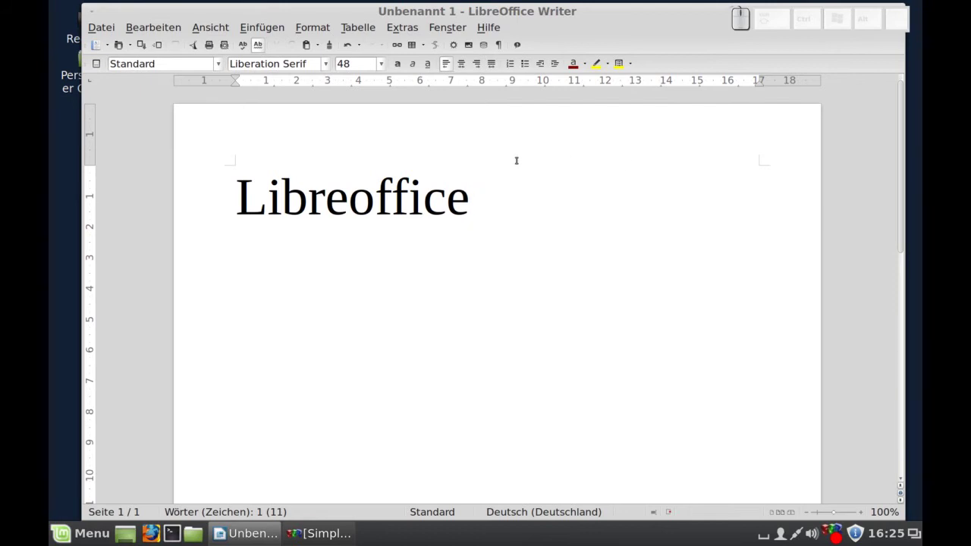
# Step: Reopen the Basic macros organiser showing LibOf in Test2's Aufgenommen module
pyautogui.click(405, 24)
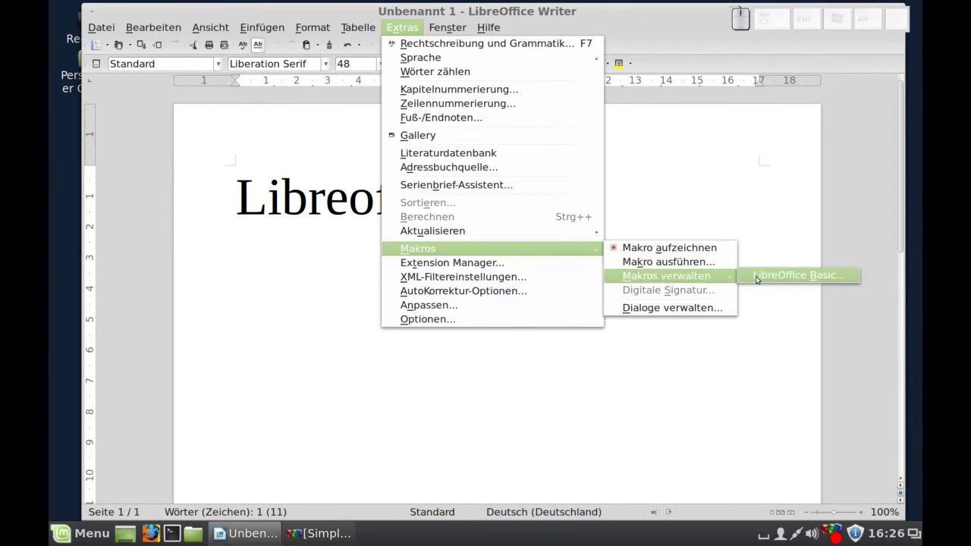
pyautogui.click(761, 273)
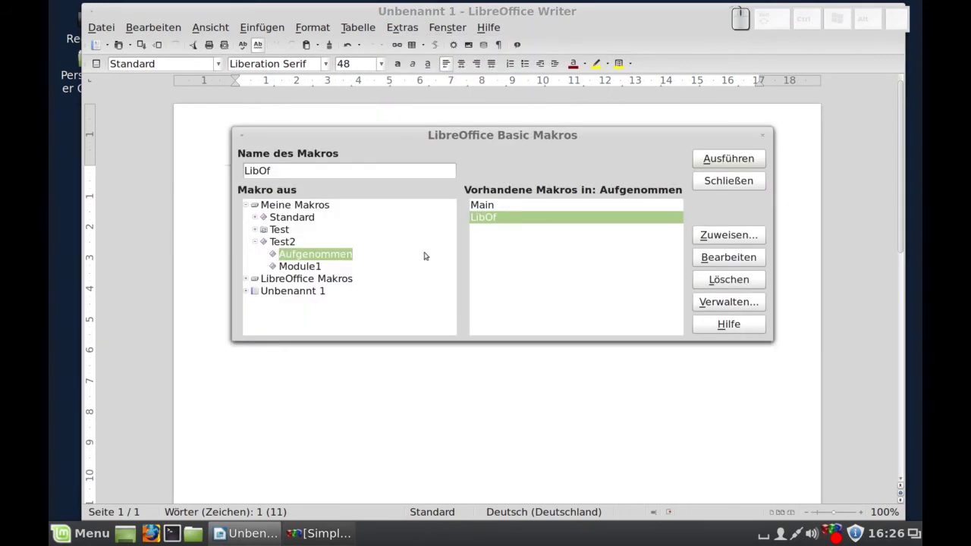
pyautogui.click(321, 273)
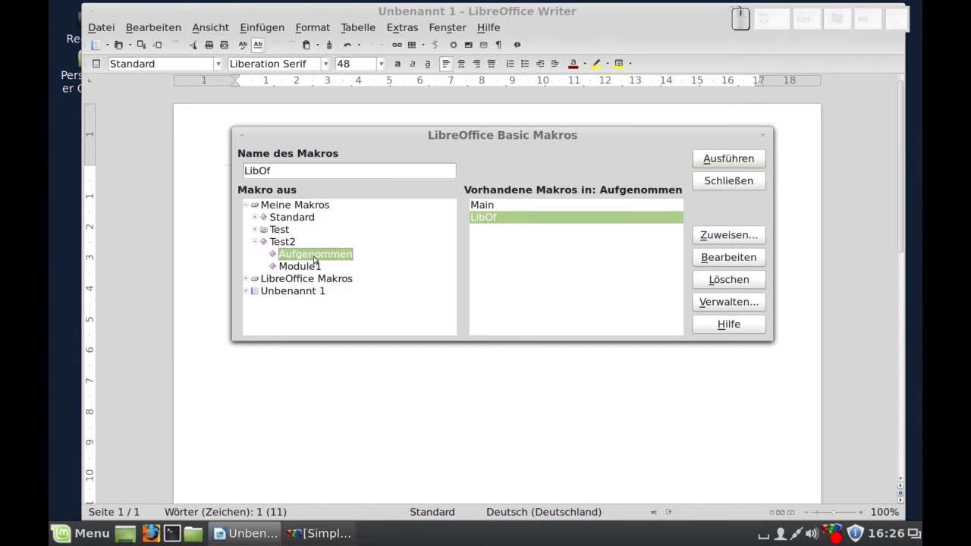